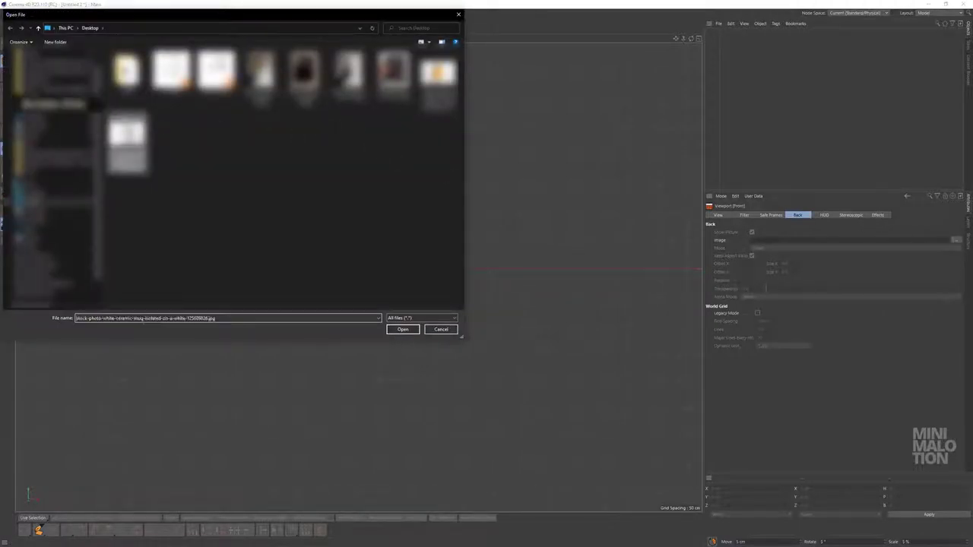
- Load the white ceramic mug stock photo as the front viewport's background reference
{"action": "double_click", "coordinate": [140, 141]}
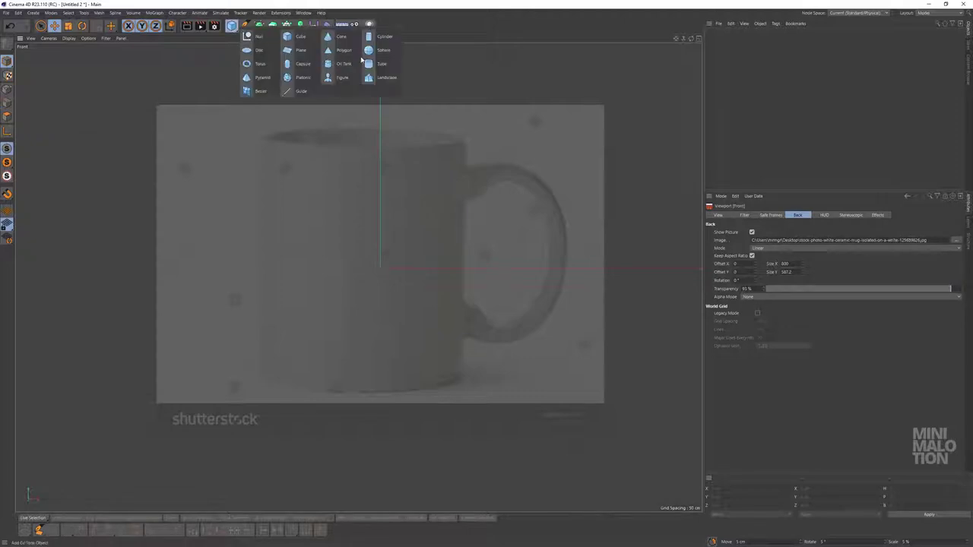
- Add a Cylinder primitive over the mug reference and revert its radius to the default
{"action": "scroll", "scroll_direction": "up", "scroll_amount": 3}
{"action": "scroll", "scroll_direction": "down", "scroll_amount": 3}
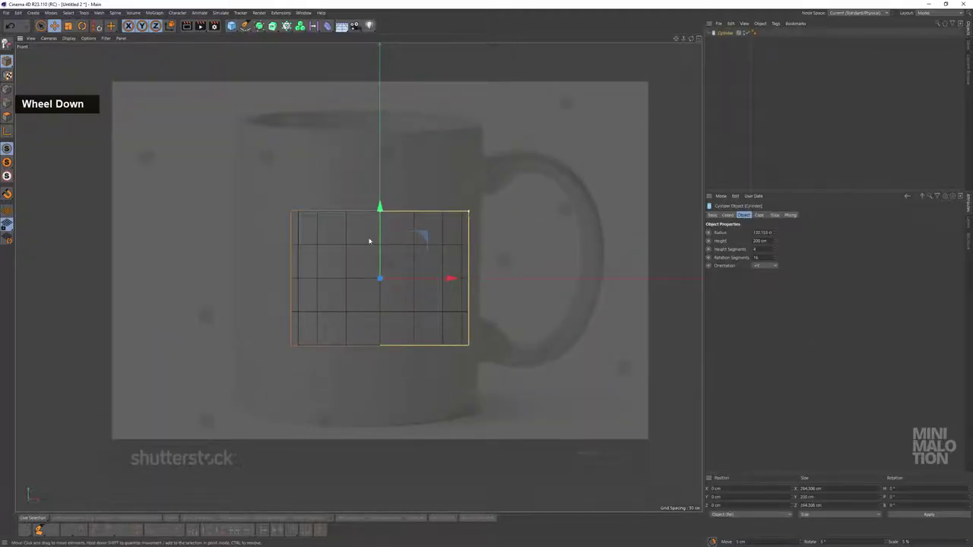
{"action": "scroll", "scroll_direction": "up", "scroll_amount": 3}
{"action": "scroll", "scroll_direction": "down", "scroll_amount": 3}
{"action": "key", "text": "ctrl+z"}
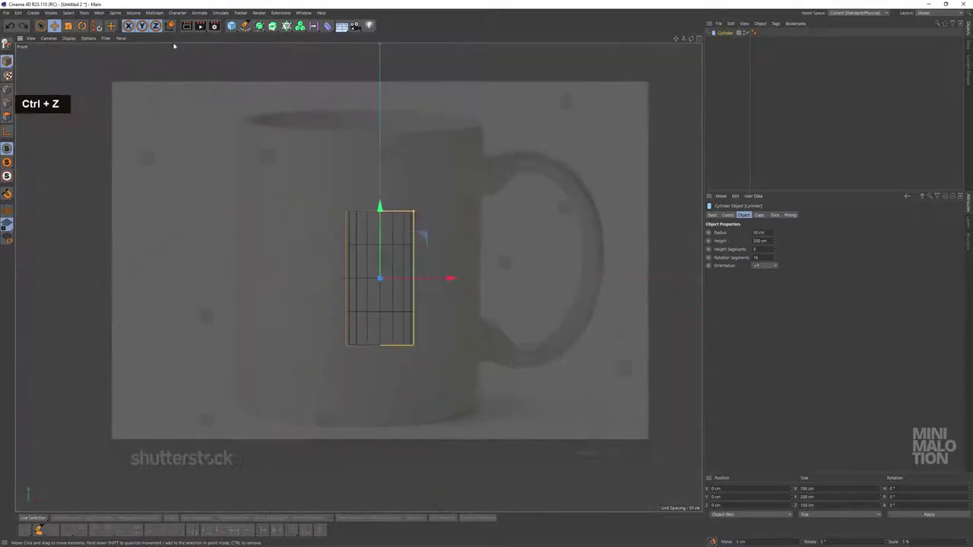
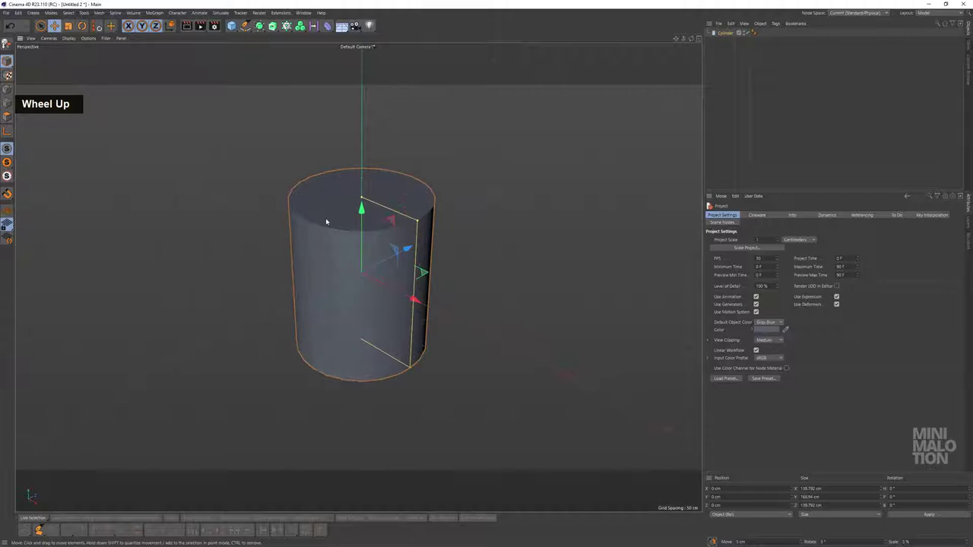
- Show wireframe lines on the cylinder through the viewport display filter
{"action": "type", "text": "nb"}
{"action": "scroll", "scroll_direction": "up", "scroll_amount": 3}
{"action": "type", "text": "nb"}
{"action": "left_click", "coordinate": [343, 225]}
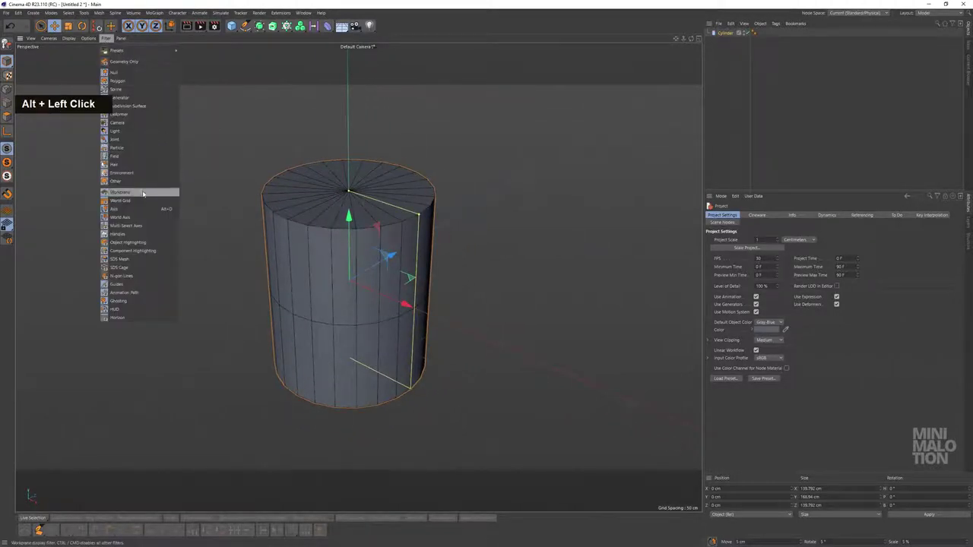
{"action": "middle_click", "coordinate": [391, 237]}
{"action": "left_click", "coordinate": [405, 229]}
{"action": "middle_click", "coordinate": [420, 251]}
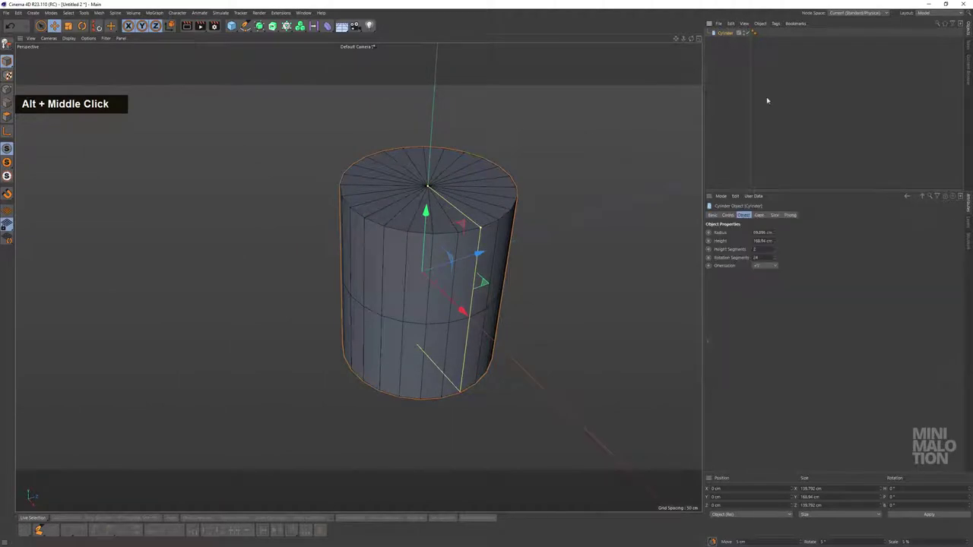
{"action": "left_click", "coordinate": [468, 232]}
{"action": "middle_click", "coordinate": [459, 240]}
{"action": "scroll", "scroll_direction": "up", "scroll_amount": 3}
- Bring up the cylinder object's commands to make it an editable open-topped mesh
{"action": "right_click", "coordinate": [729, 38]}
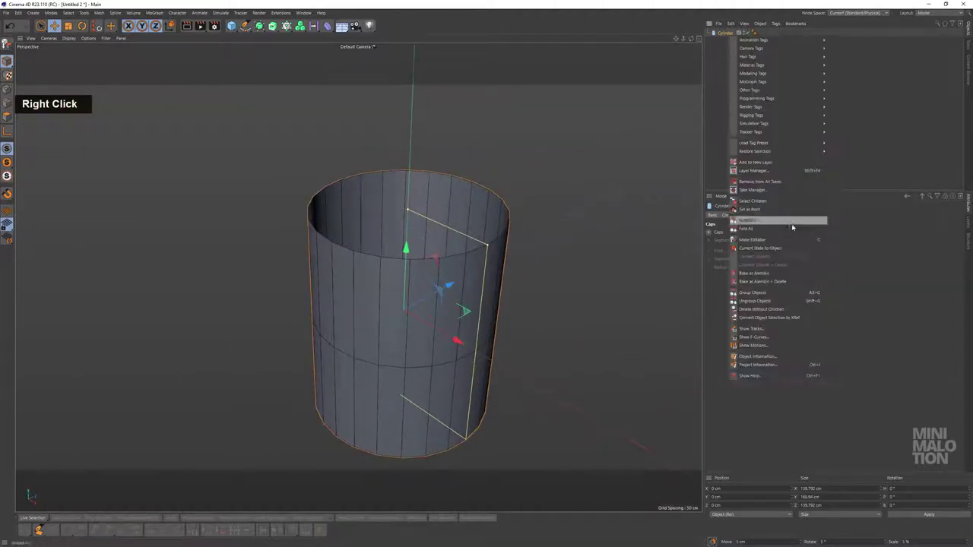
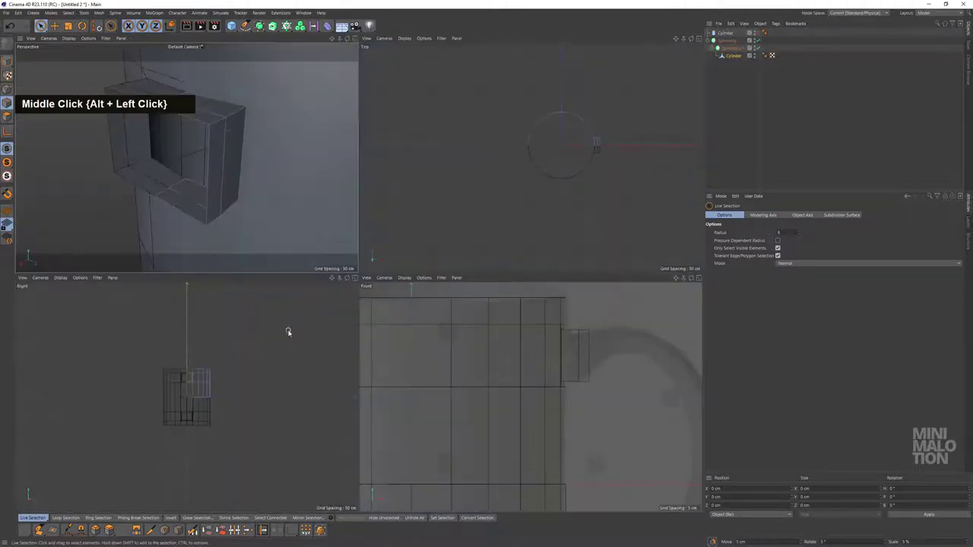
- Add a Disc object with 6 rotation segments in the enlarged side view
{"action": "scroll", "scroll_direction": "up", "scroll_amount": 3}
{"action": "middle_click", "coordinate": [409, 218]}
{"action": "scroll", "scroll_direction": "up", "scroll_amount": 3}
{"action": "scroll", "scroll_direction": "up", "scroll_amount": 3}
{"action": "type", "text": "6"}
{"action": "key", "text": "Return"}
- Scale the hexagonal disc down to fit within the handle stub's square end face
{"action": "double_click", "coordinate": [769, 276]}
{"action": "scroll", "scroll_direction": "down", "scroll_amount": 3}
{"action": "scroll", "scroll_direction": "up", "scroll_amount": 3}
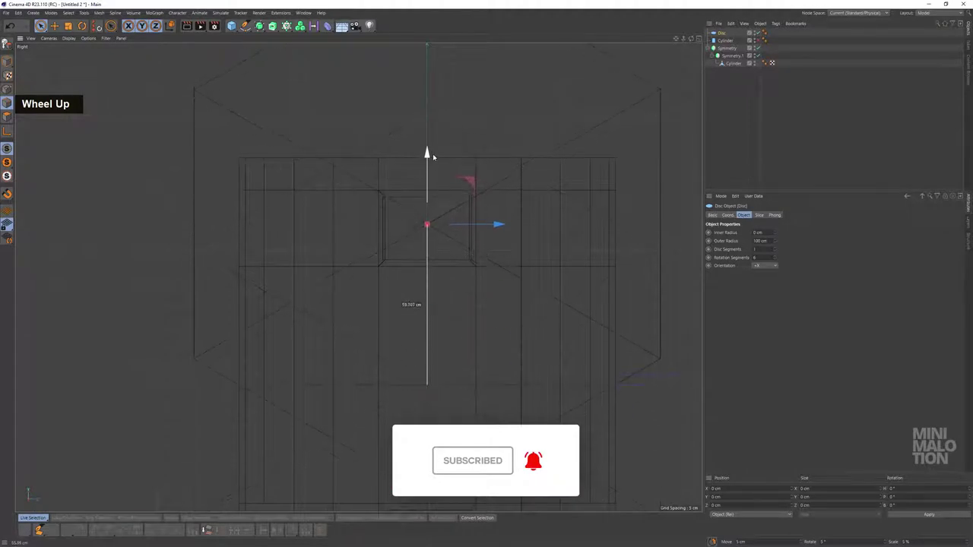
{"action": "double_click", "coordinate": [486, 111]}
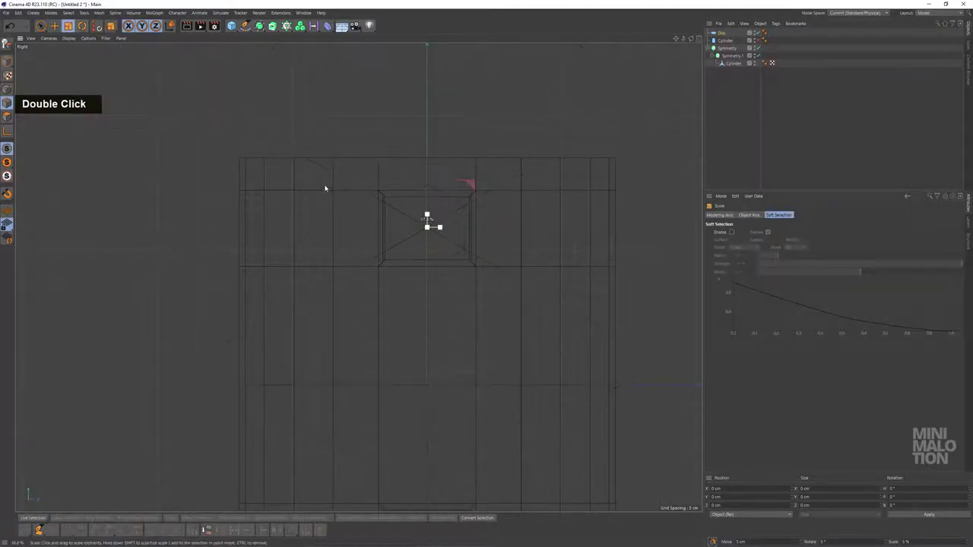
{"action": "scroll", "scroll_direction": "up", "scroll_amount": 3}
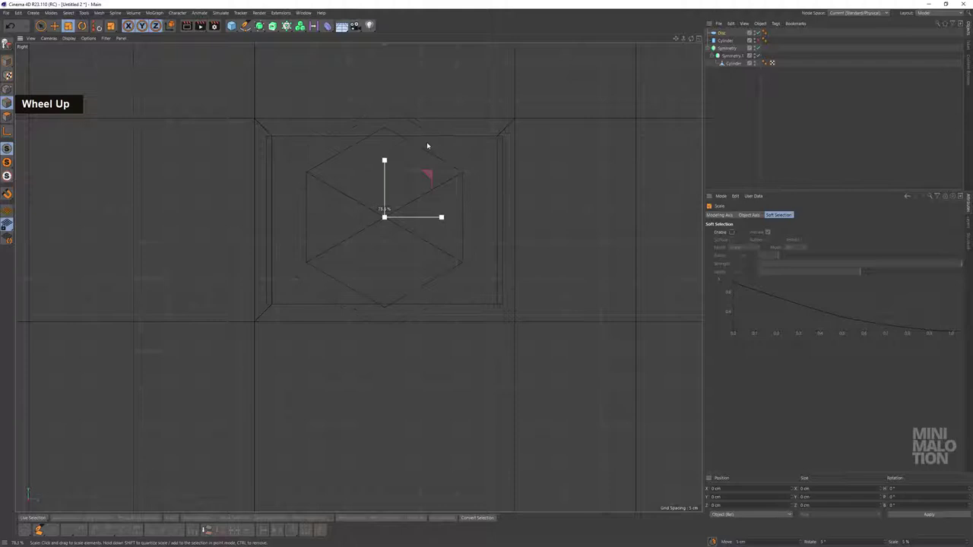
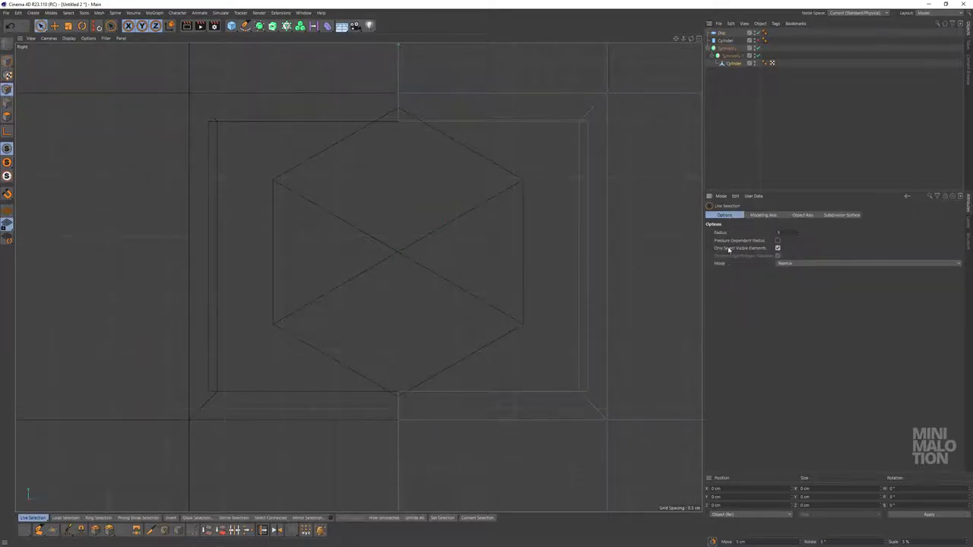
- Move the handle face's corner points onto the disc's hexagon vertices with Vertex Snap
{"action": "scroll", "scroll_direction": "up", "scroll_amount": 3}
{"action": "middle_click", "coordinate": [350, 162]}
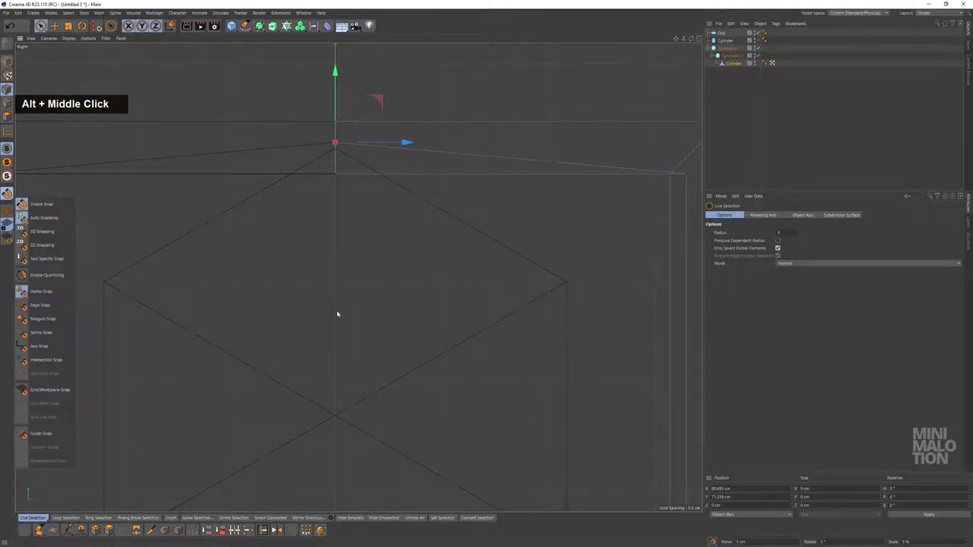
{"action": "middle_click", "coordinate": [517, 176]}
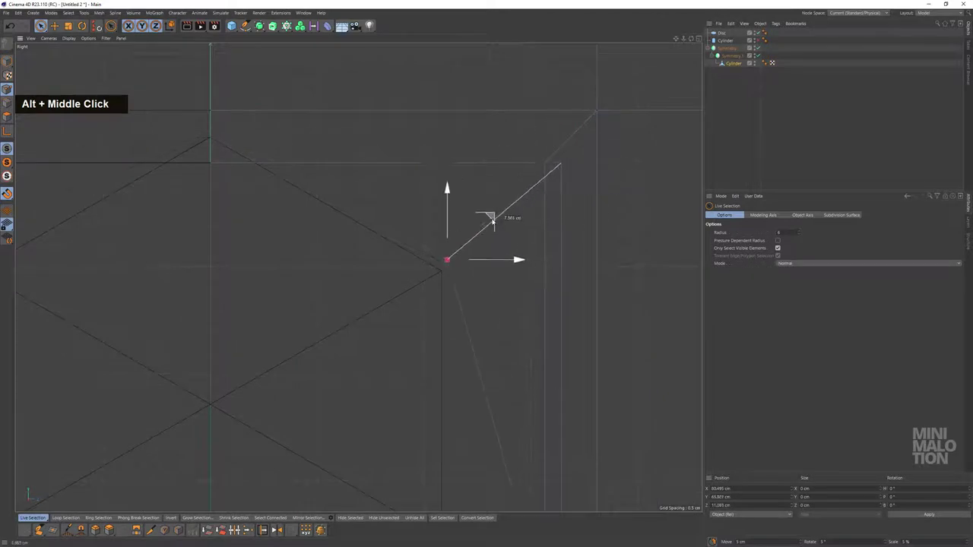
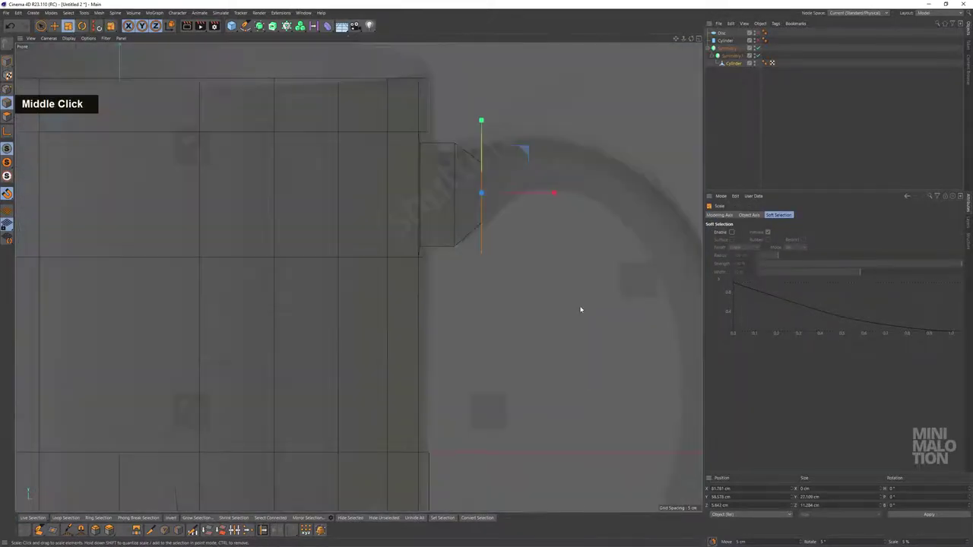
- Extrude and rotate the handle face in successive segments along the photo's handle arc
{"action": "scroll", "scroll_direction": "up", "scroll_amount": 3}
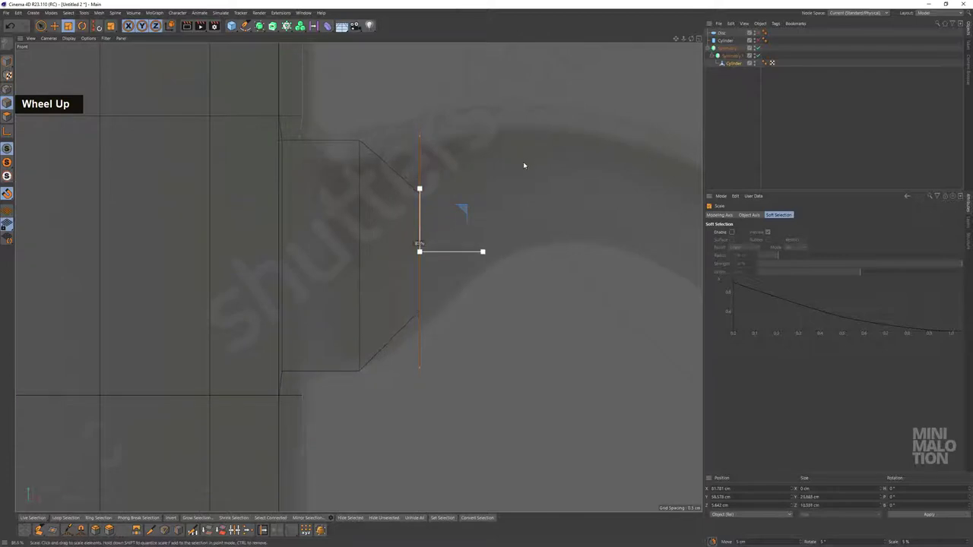
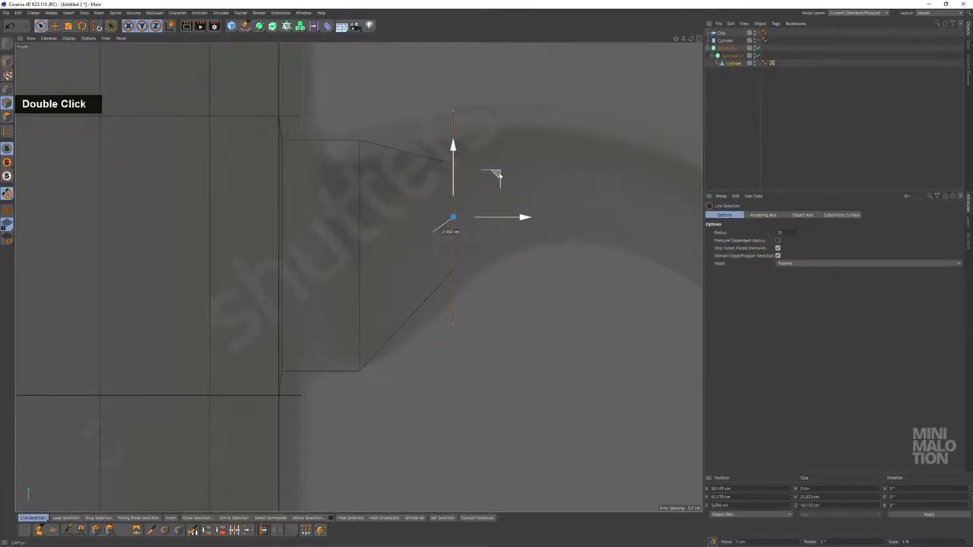
{"action": "scroll", "scroll_direction": "down", "scroll_amount": 3}
{"action": "middle_click", "coordinate": [448, 168]}
{"action": "left_click", "coordinate": [419, 196]}
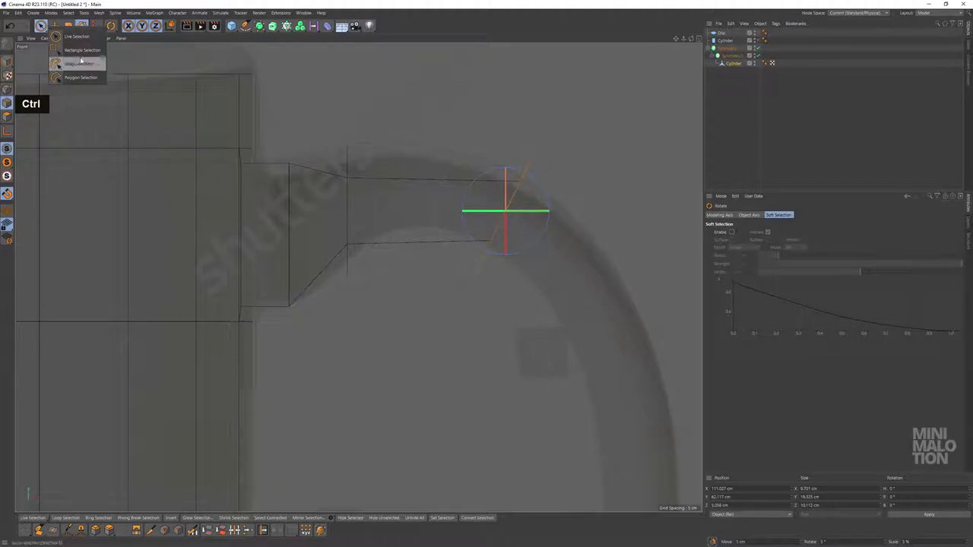
{"action": "left_click", "coordinate": [504, 138]}
{"action": "middle_click", "coordinate": [589, 280]}
{"action": "scroll", "scroll_direction": "down", "scroll_amount": 3}
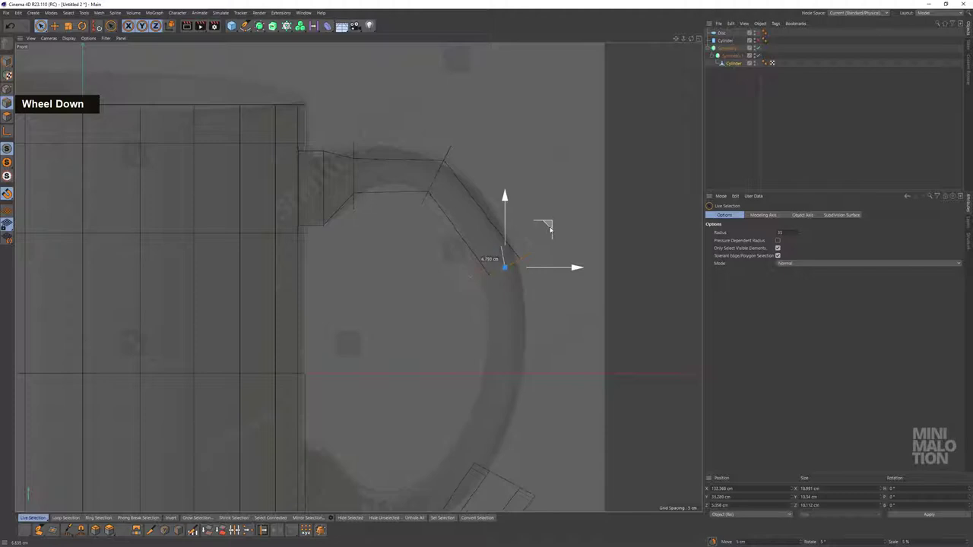
{"action": "left_click", "coordinate": [578, 254]}
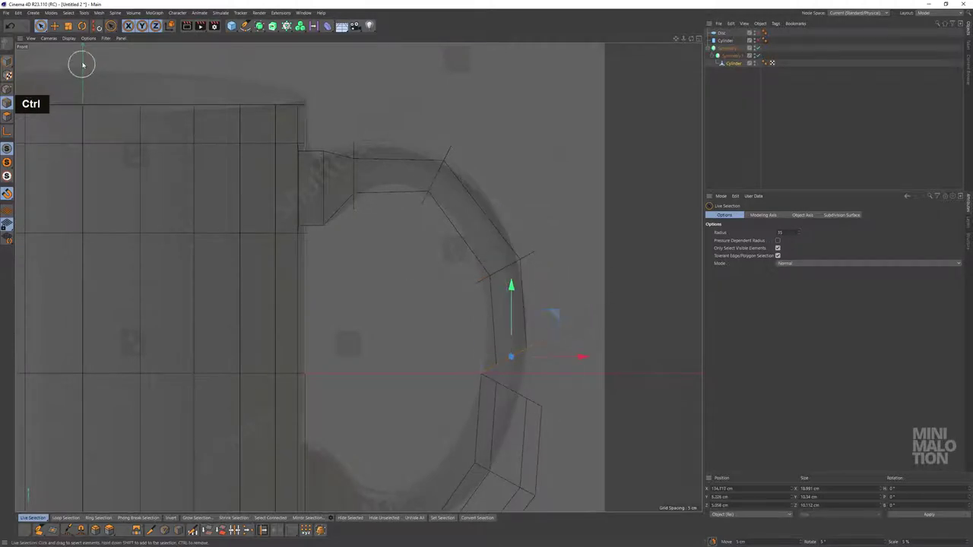
- Flatten the handle's end edge horizontally by setting its Y position to 0
{"action": "scroll", "scroll_direction": "up", "scroll_amount": 3}
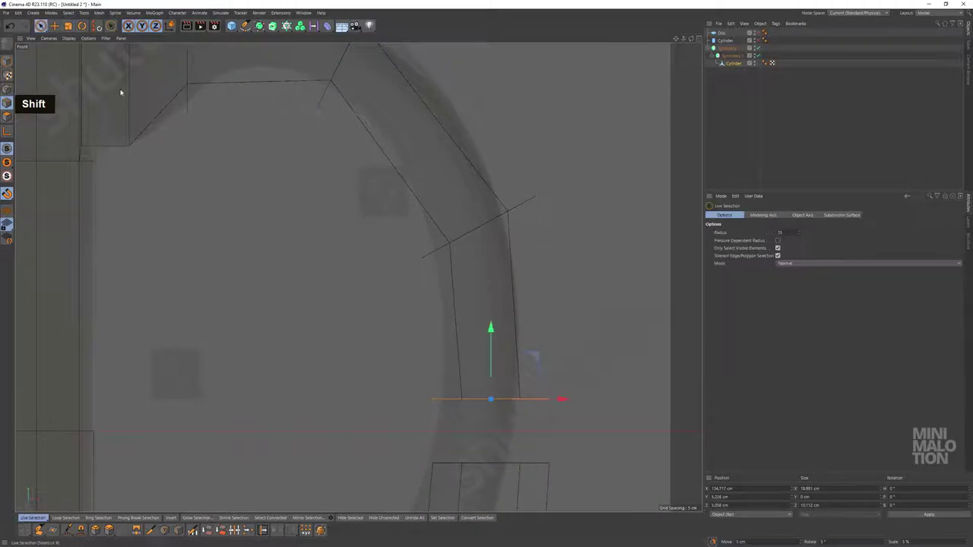
{"action": "middle_click", "coordinate": [415, 261]}
{"action": "scroll", "scroll_direction": "up", "scroll_amount": 3}
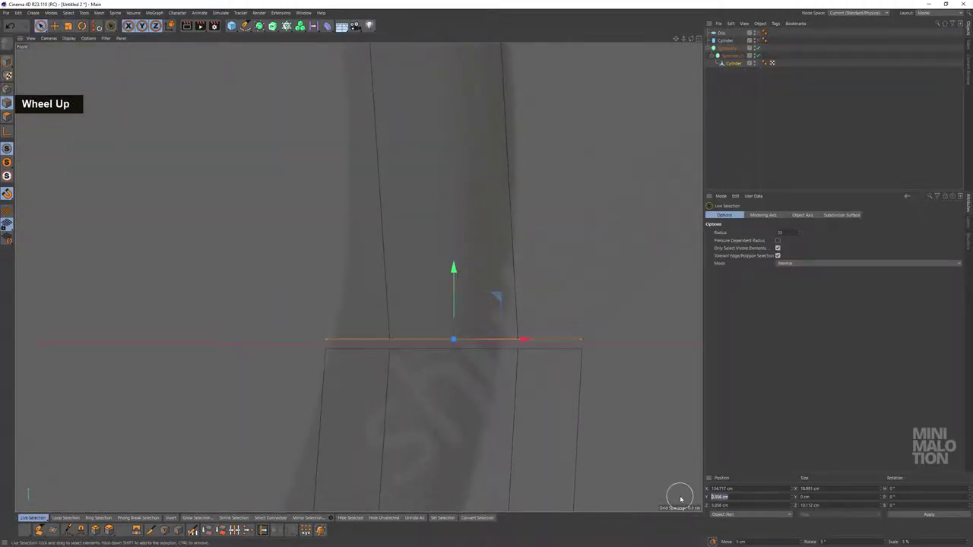
{"action": "type", "text": "0"}
{"action": "key", "text": "Return"}
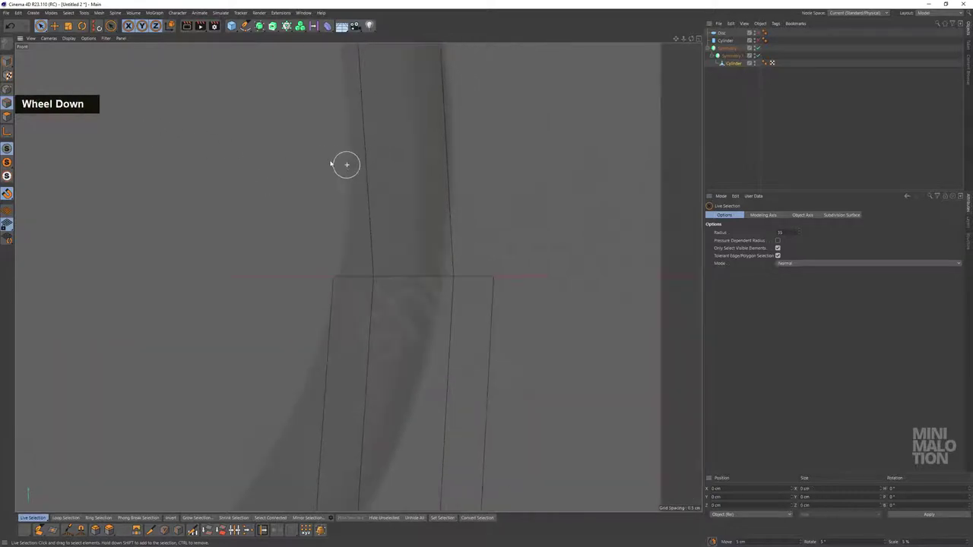
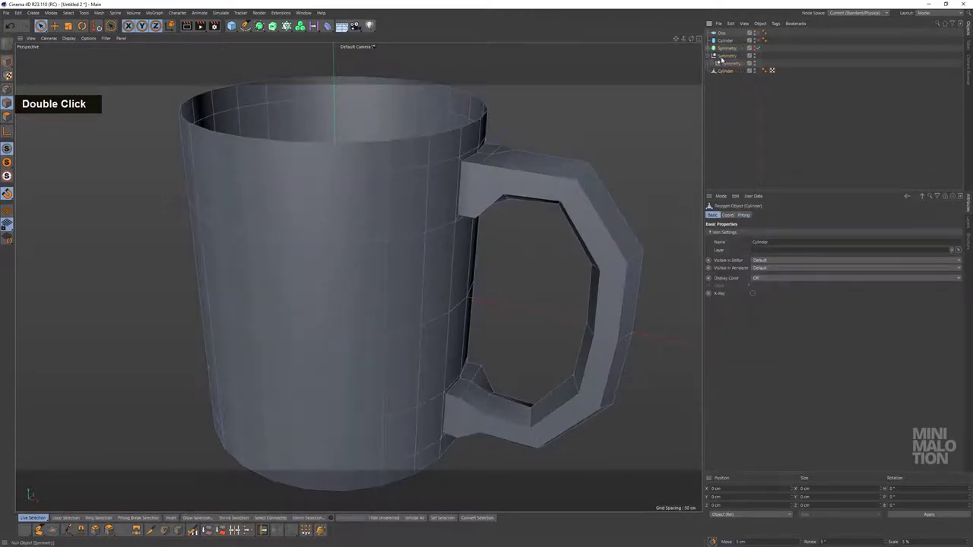
- Select the edge loop around the mug's top rim and begin scaling it inward
{"action": "key", "text": "BackSpace"}
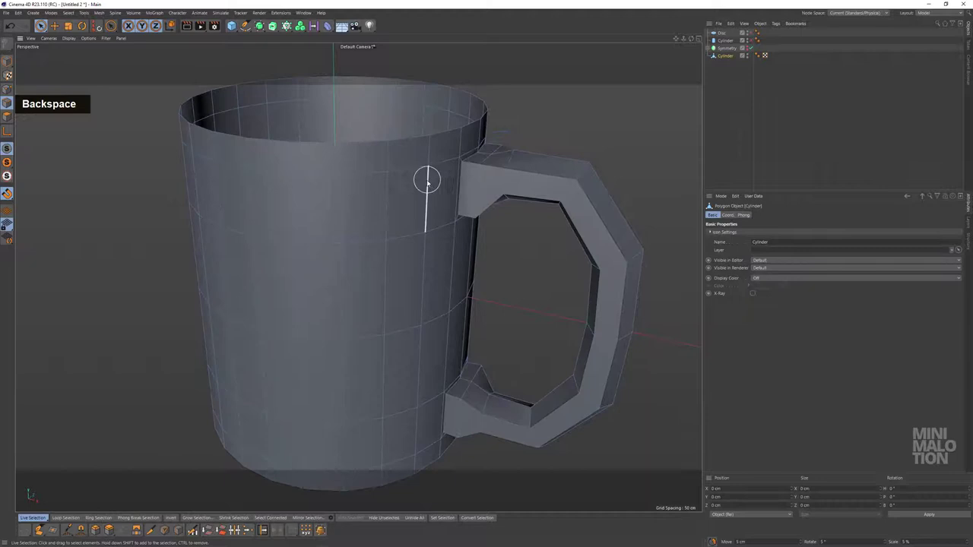
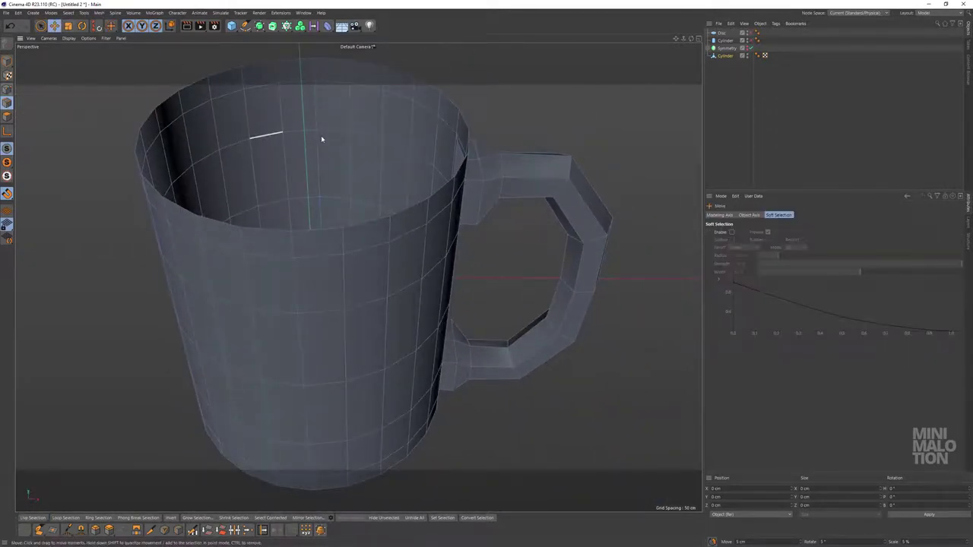
{"action": "double_click", "coordinate": [450, 90]}
{"action": "middle_click", "coordinate": [473, 135]}
{"action": "scroll", "scroll_direction": "up", "scroll_amount": 3}
{"action": "middle_click", "coordinate": [434, 182]}
- Loop-select the mug's bottom edge ring and scale it to about 95% to taper the base
{"action": "left_click", "coordinate": [406, 166]}
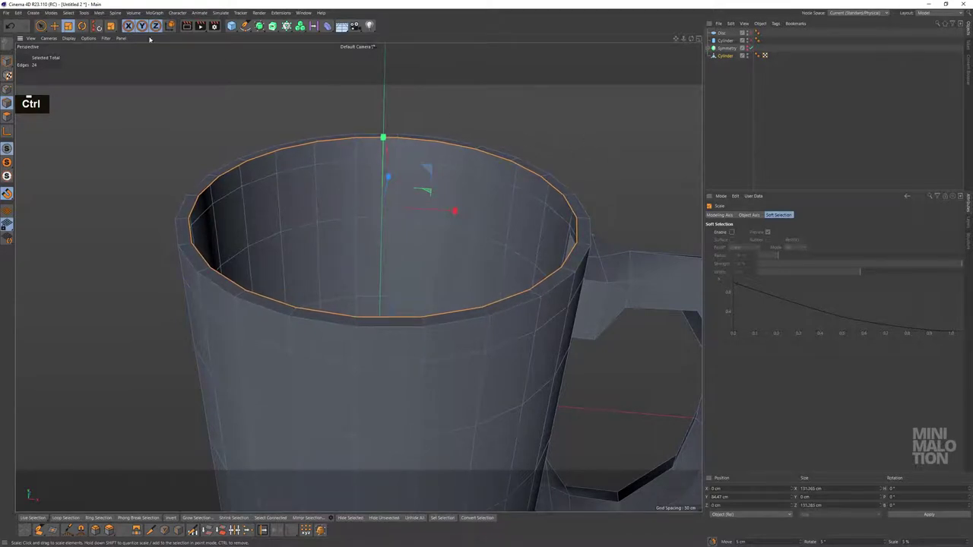
{"action": "scroll", "scroll_direction": "down", "scroll_amount": 3}
{"action": "left_click", "coordinate": [414, 172]}
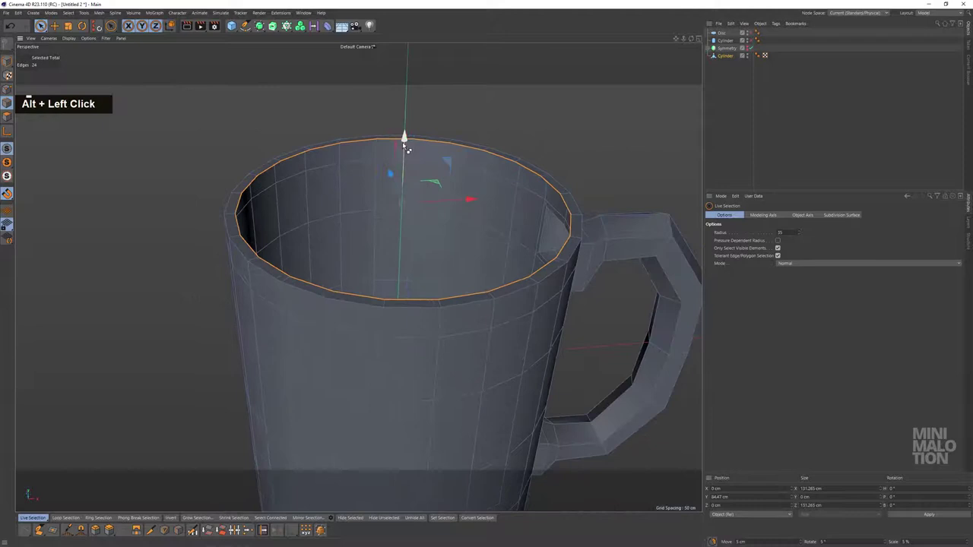
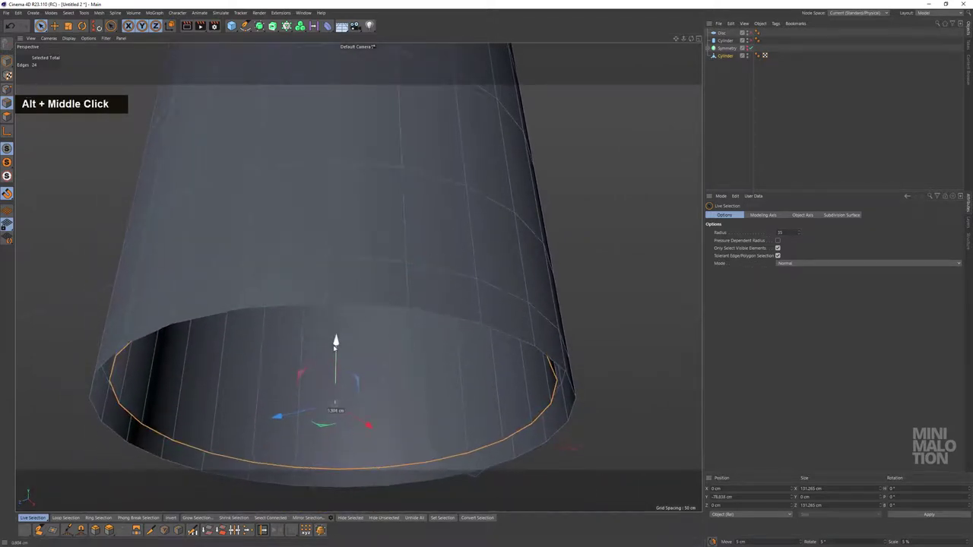
{"action": "left_click", "coordinate": [476, 225]}
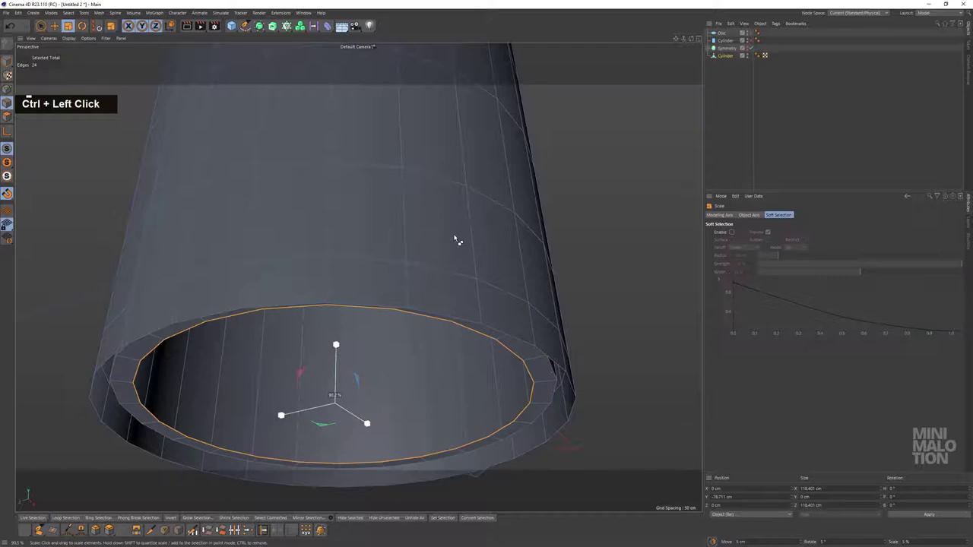
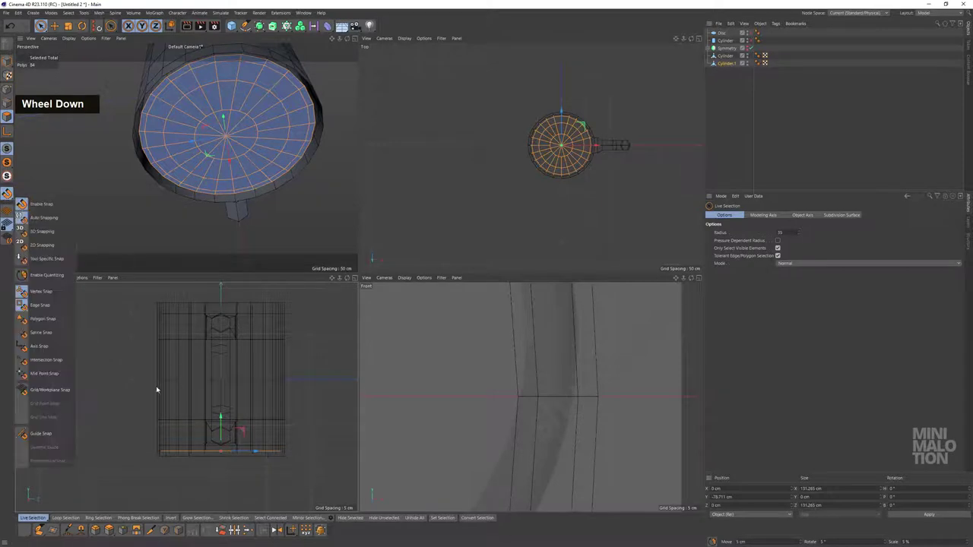
- Inspect the base cap fit across the four-view and enlarged side viewports with snapping enabled
{"action": "middle_click", "coordinate": [236, 417]}
{"action": "scroll", "scroll_direction": "up", "scroll_amount": 3}
{"action": "middle_click", "coordinate": [259, 359]}
{"action": "scroll", "scroll_direction": "up", "scroll_amount": 3}
{"action": "middle_click", "coordinate": [485, 377]}
{"action": "scroll", "scroll_direction": "up", "scroll_amount": 3}
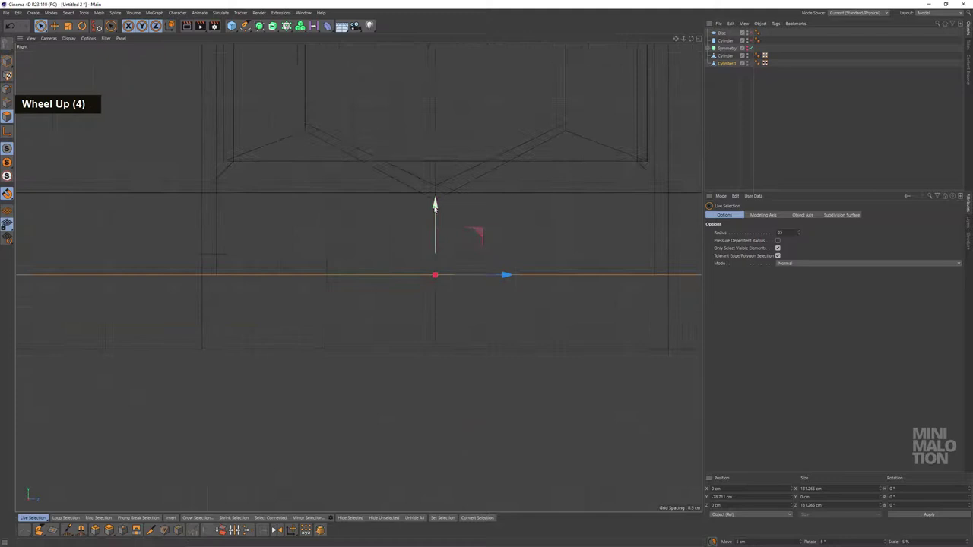
{"action": "scroll", "scroll_direction": "up", "scroll_amount": 3}
{"action": "middle_click", "coordinate": [240, 229]}
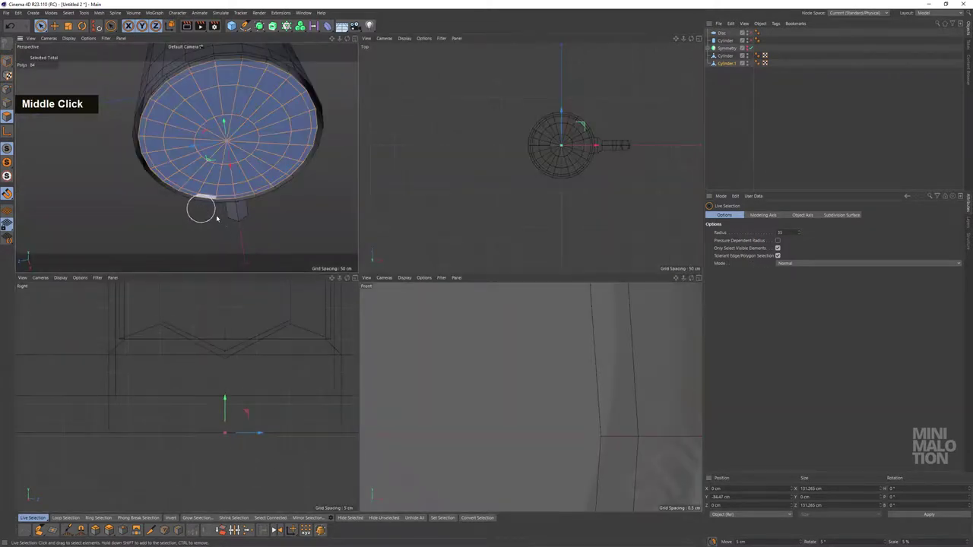
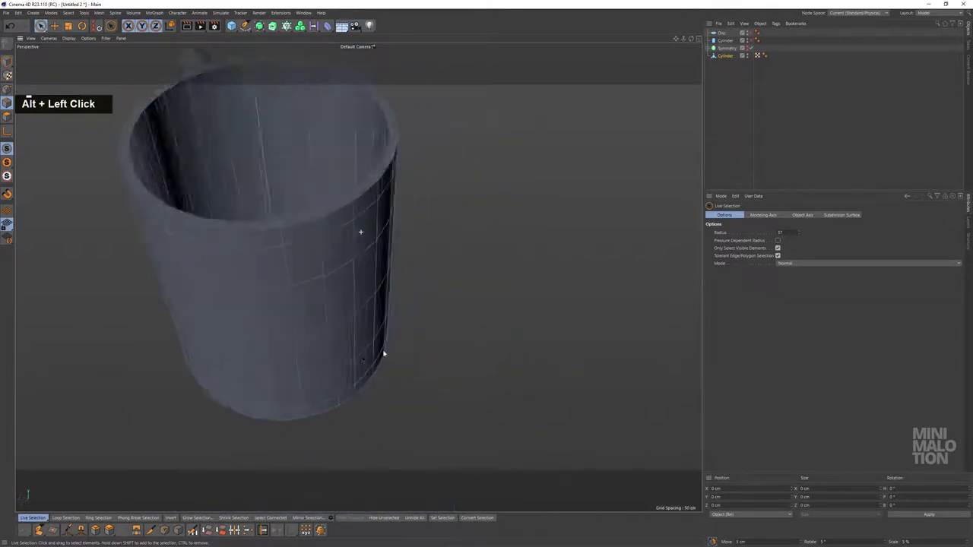
- Parent the mug under a Subdivision Surface and start a Loop/Path Cut inside the cup walls
{"action": "left_click", "coordinate": [260, 30]}
{"action": "middle_click", "coordinate": [274, 240]}
{"action": "left_click", "coordinate": [361, 221]}
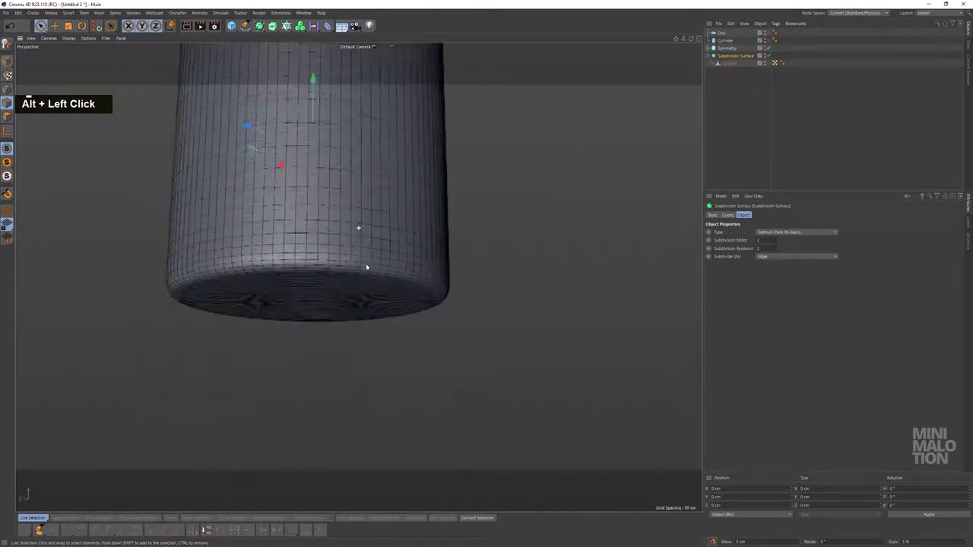
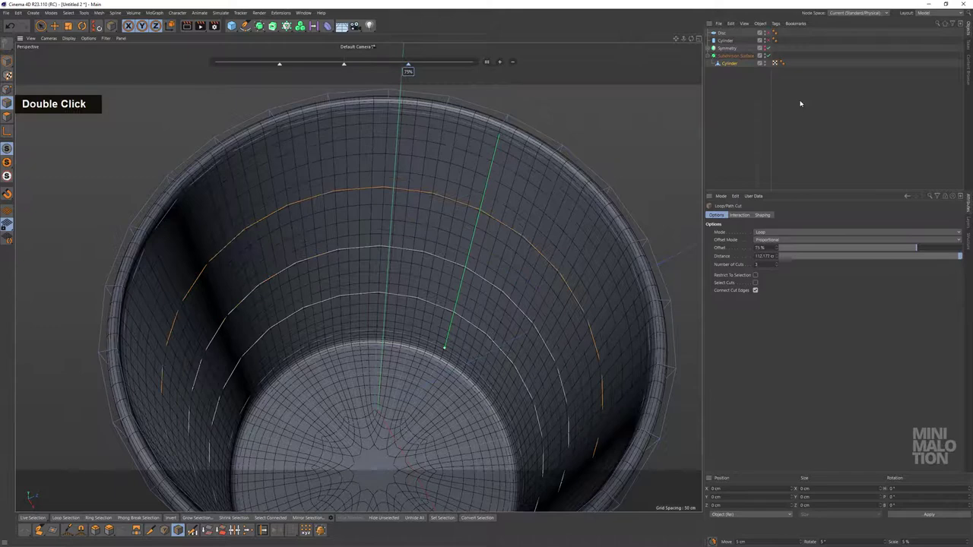
- Commit the interior loop cuts and orbit around the subdivided mug to check the result
{"action": "scroll", "scroll_direction": "down", "scroll_amount": 3}
{"action": "left_click", "coordinate": [447, 221]}
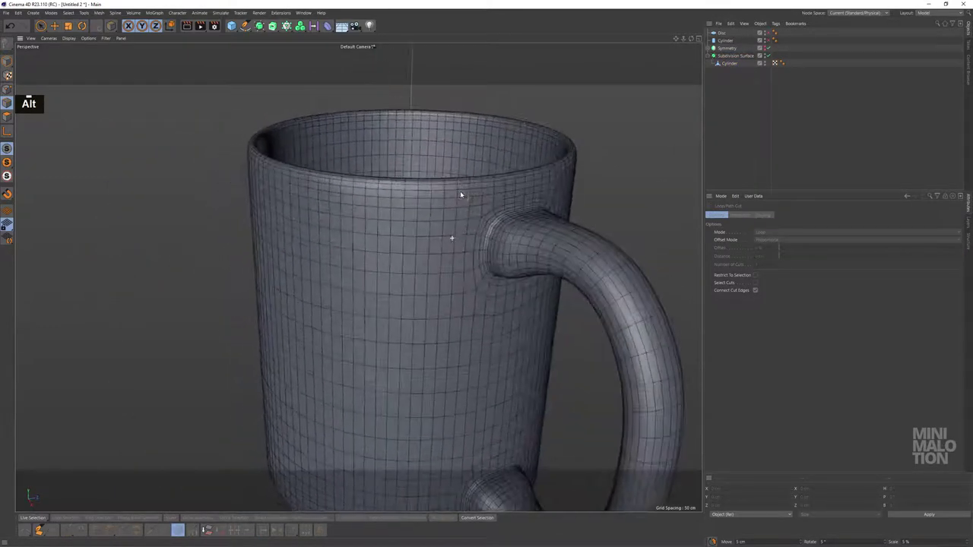
{"action": "scroll", "scroll_direction": "up", "scroll_amount": 3}
{"action": "middle_click", "coordinate": [536, 178]}
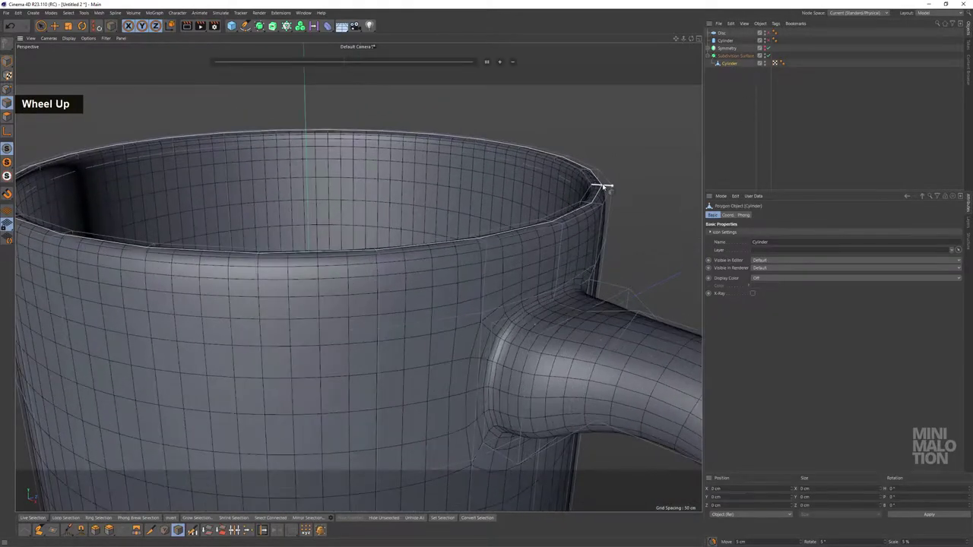
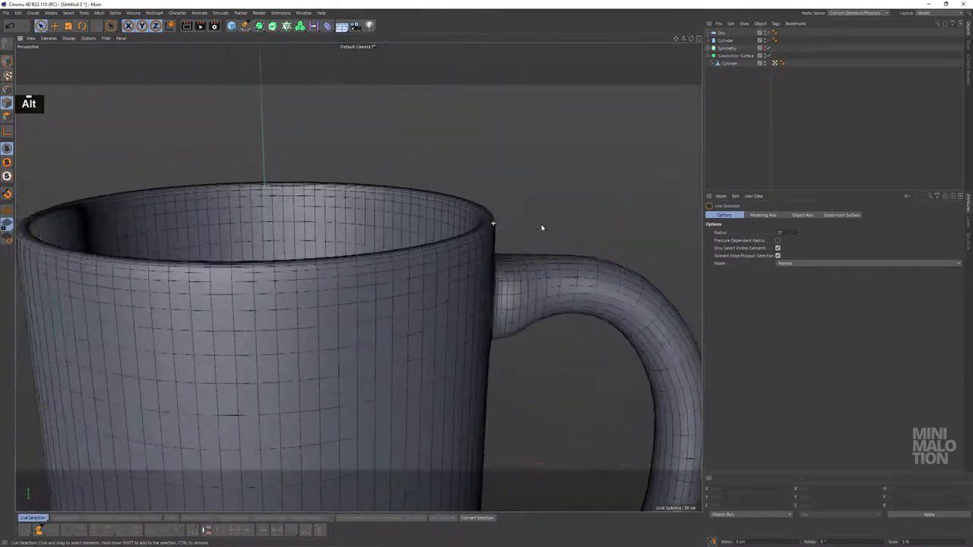
{"action": "left_click", "coordinate": [489, 249]}
{"action": "scroll", "scroll_direction": "down", "scroll_amount": 3}
{"action": "middle_click", "coordinate": [438, 269]}
{"action": "left_click", "coordinate": [442, 222]}
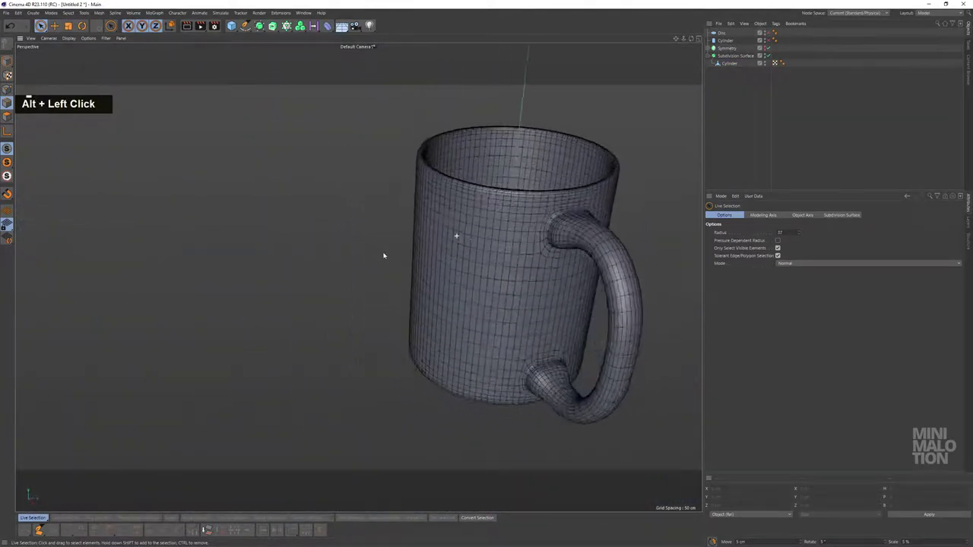
{"action": "middle_click", "coordinate": [425, 253]}
{"action": "left_click", "coordinate": [357, 261]}
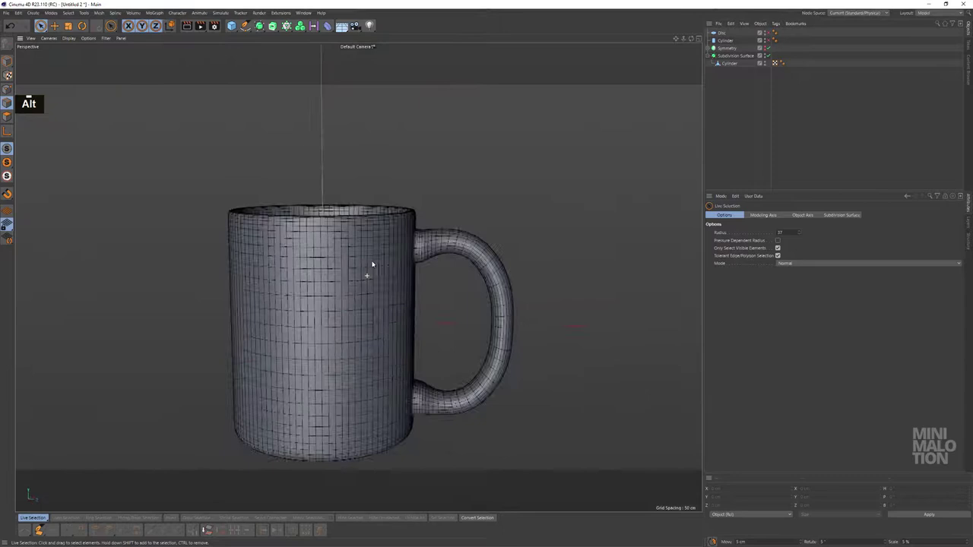
{"action": "scroll", "scroll_direction": "up", "scroll_amount": 3}
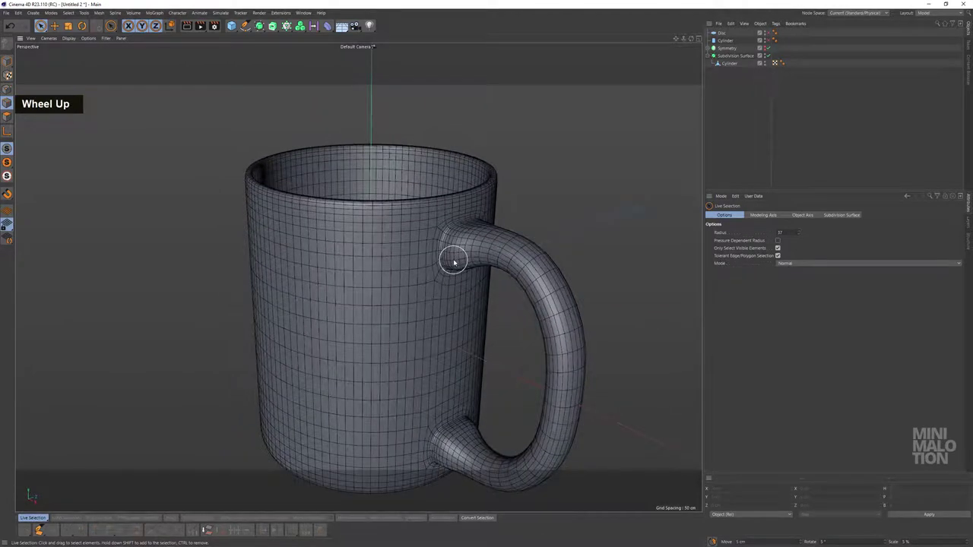
- Switch the viewport to Gouraud shading (N~A) so the mug shows as a smooth solid
{"action": "type", "text": "na"}
{"action": "left_click", "coordinate": [474, 272]}
{"action": "middle_click", "coordinate": [456, 279]}
{"action": "scroll", "scroll_direction": "up", "scroll_amount": 3}
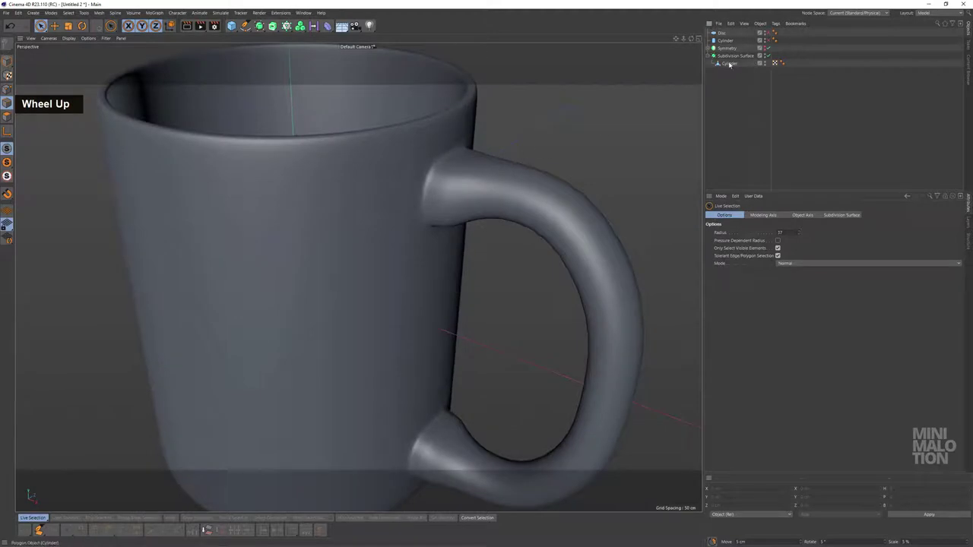
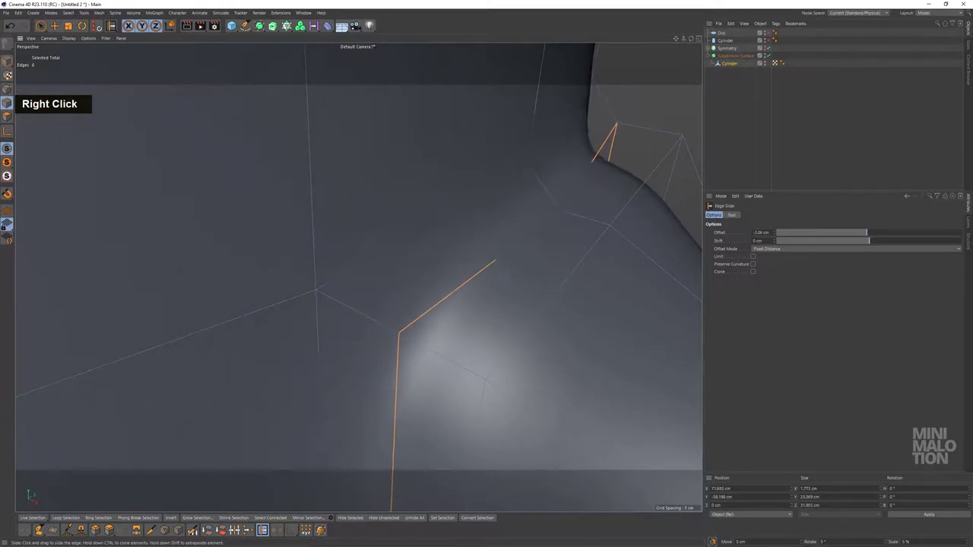
- Slide the handle-junction edges to about -1.09 cm offset so the handle blends into the side
{"action": "scroll", "scroll_direction": "up", "scroll_amount": 3}
{"action": "scroll", "scroll_direction": "down", "scroll_amount": 3}
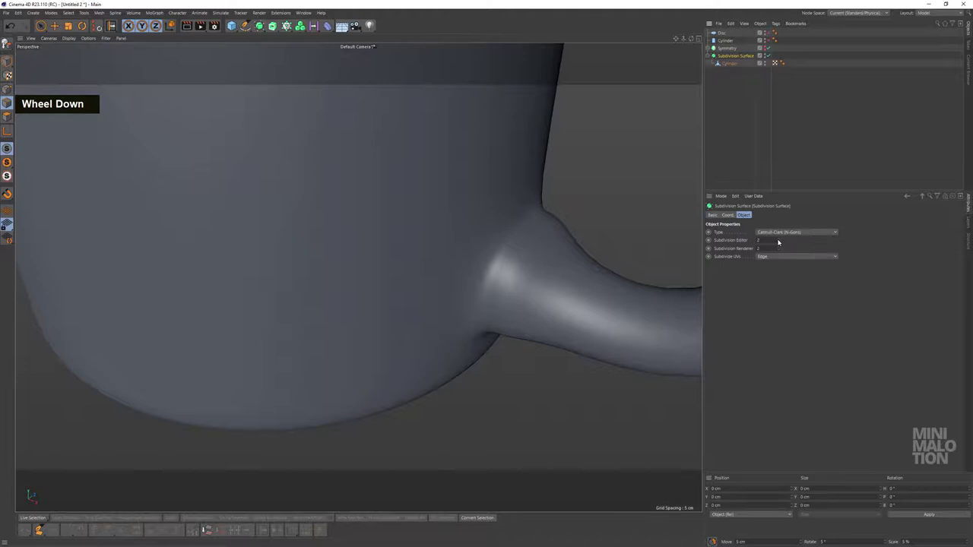
{"action": "double_click", "coordinate": [832, 149]}
{"action": "scroll", "scroll_direction": "down", "scroll_amount": 3}
{"action": "scroll", "scroll_direction": "up", "scroll_amount": 3}
{"action": "scroll", "scroll_direction": "down", "scroll_amount": 3}
{"action": "left_click", "coordinate": [469, 257]}
{"action": "scroll", "scroll_direction": "down", "scroll_amount": 3}
{"action": "middle_click", "coordinate": [467, 265]}
- Inspect the subdivided handle junction up close and select several rim edges for scaling
{"action": "left_click", "coordinate": [455, 318]}
{"action": "middle_click", "coordinate": [476, 333]}
{"action": "left_click", "coordinate": [457, 272]}
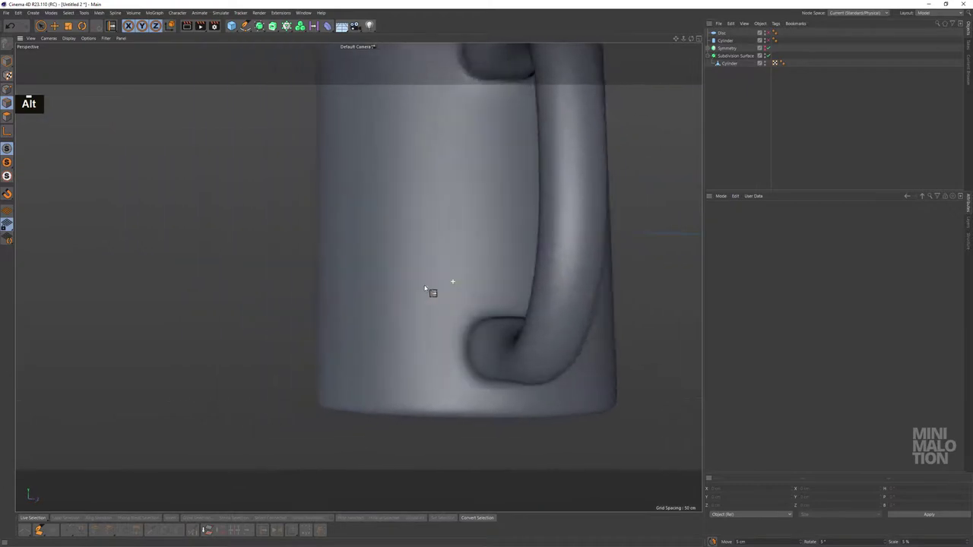
{"action": "scroll", "scroll_direction": "down", "scroll_amount": 3}
{"action": "left_click", "coordinate": [484, 246]}
{"action": "middle_click", "coordinate": [479, 264]}
{"action": "left_click", "coordinate": [444, 312]}
{"action": "scroll", "scroll_direction": "up", "scroll_amount": 3}
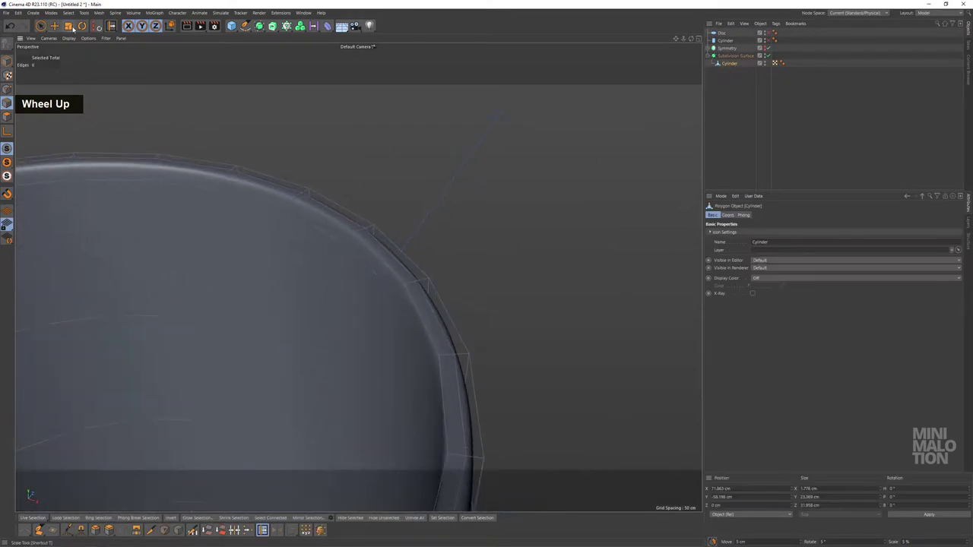
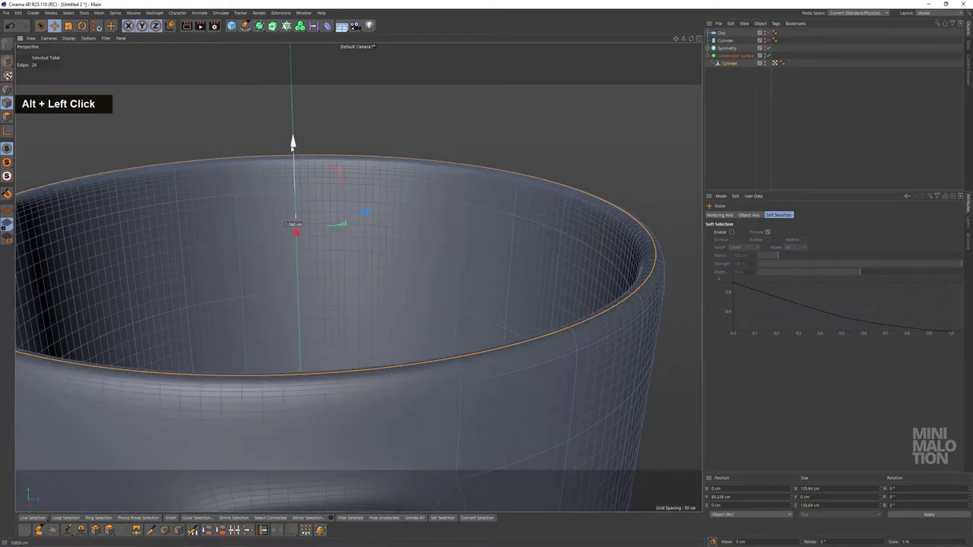
- Nudge the selected rim edge loop upward about 1 cm along the Y axis
{"action": "scroll", "scroll_direction": "down", "scroll_amount": 3}
{"action": "left_click", "coordinate": [601, 247]}
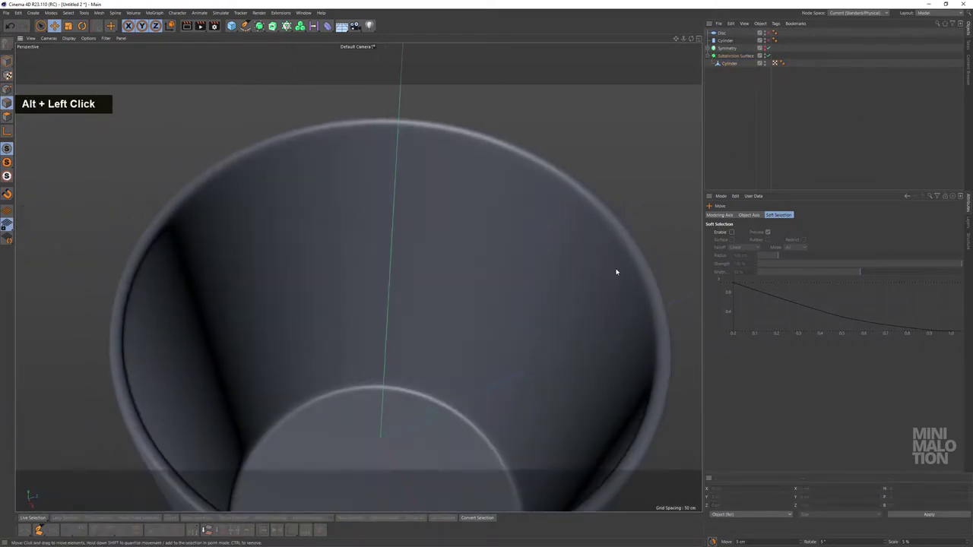